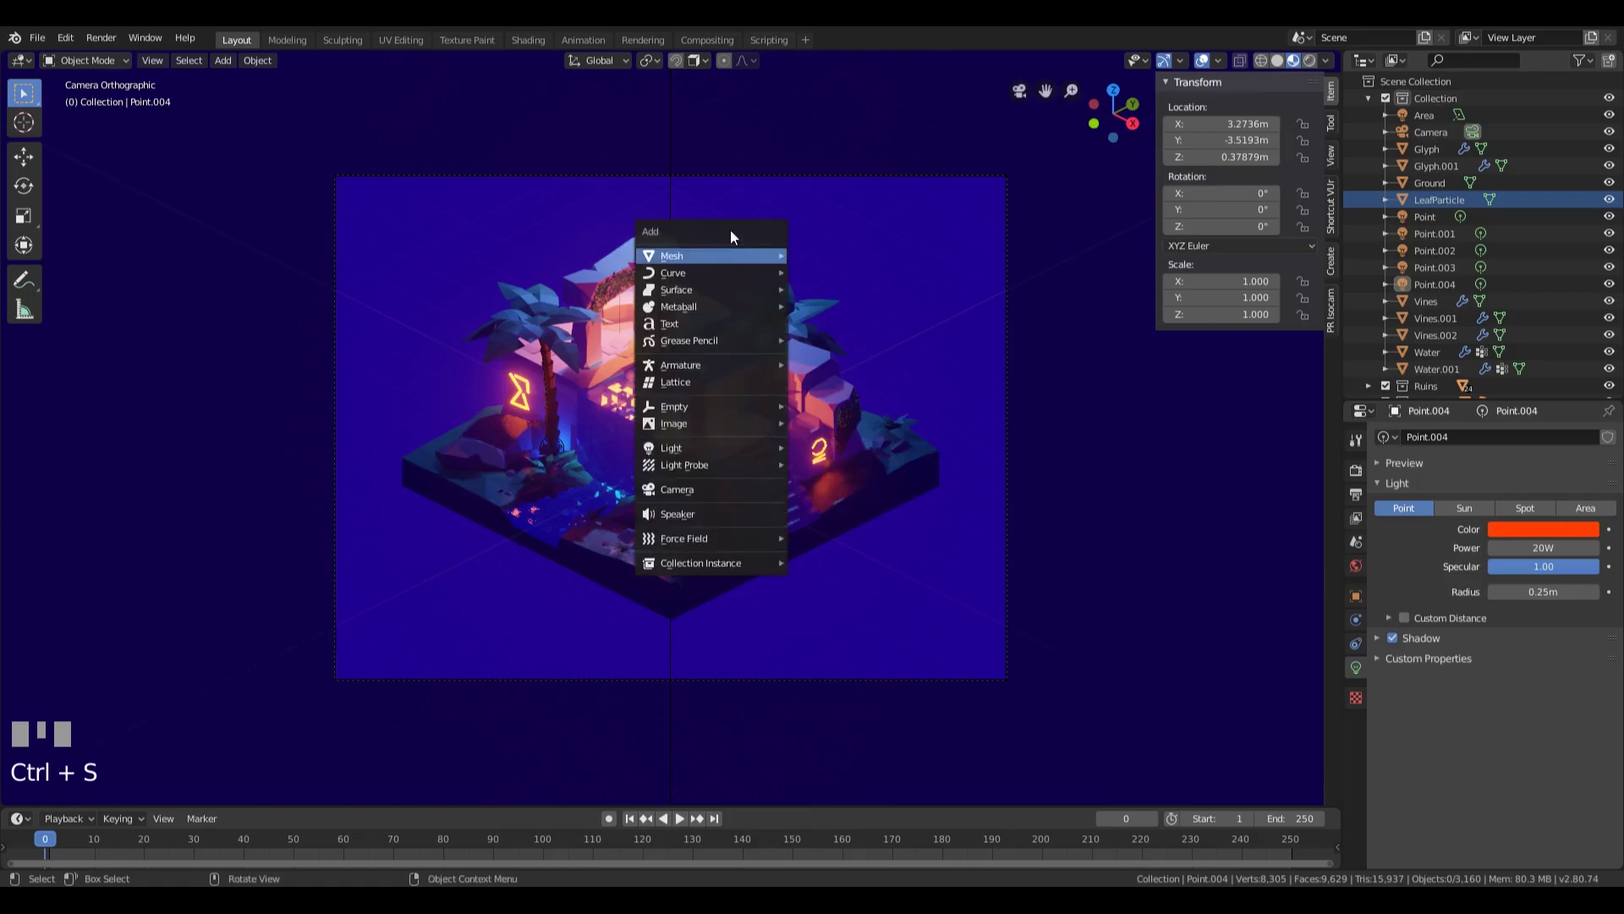
Step: Add a plane under the temple and scale it up to about 15.6 to cover the background
key(shift+a)
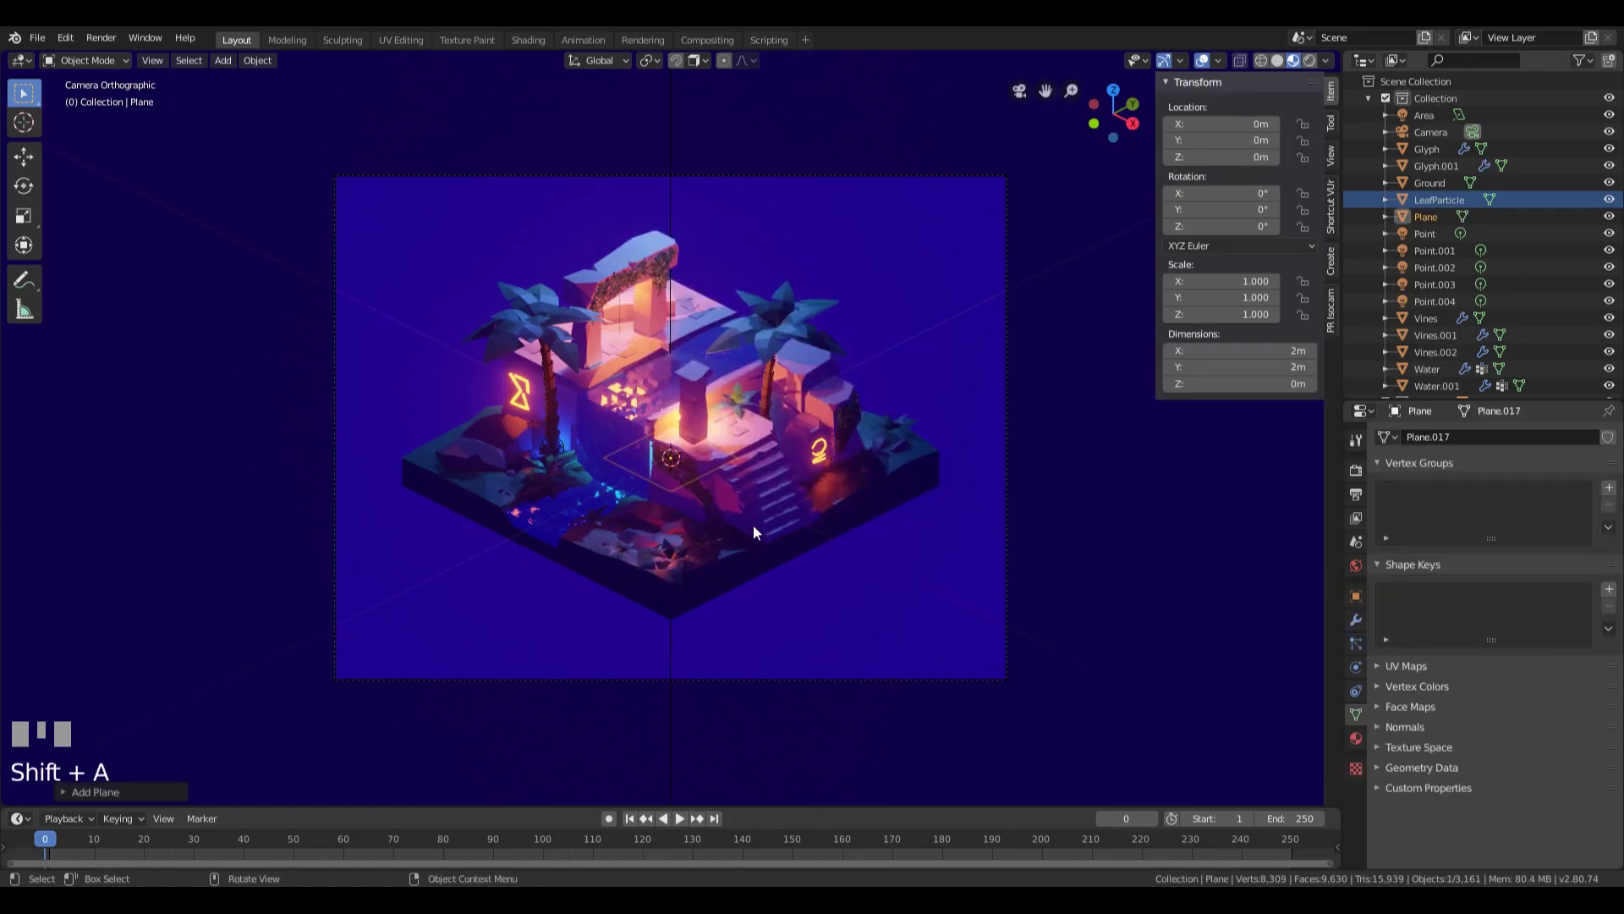
key(s)
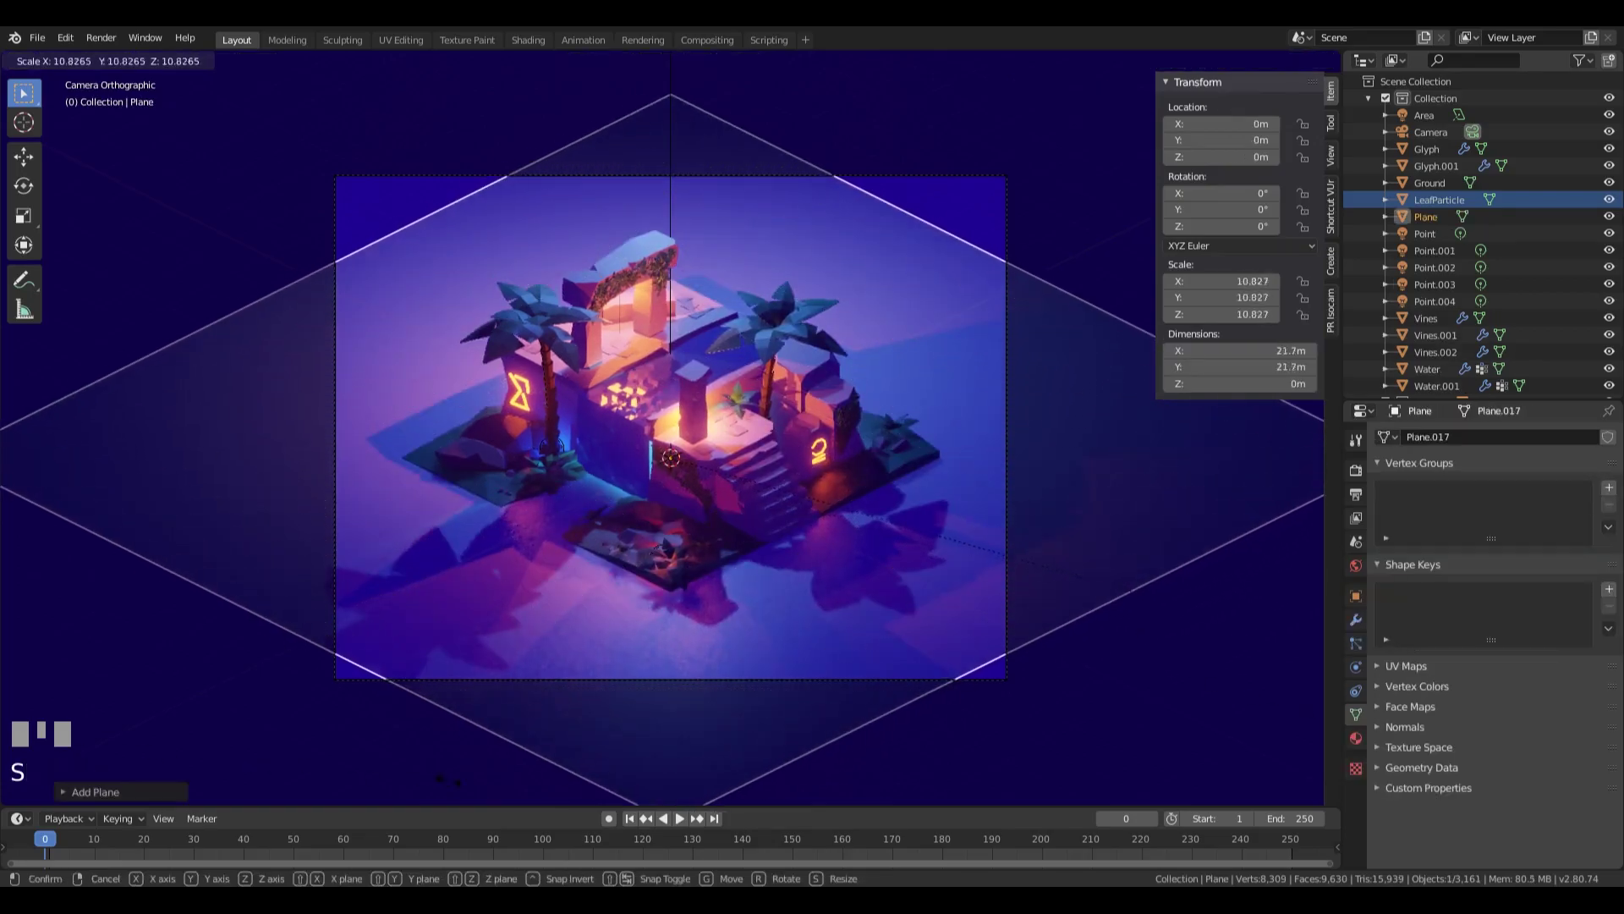
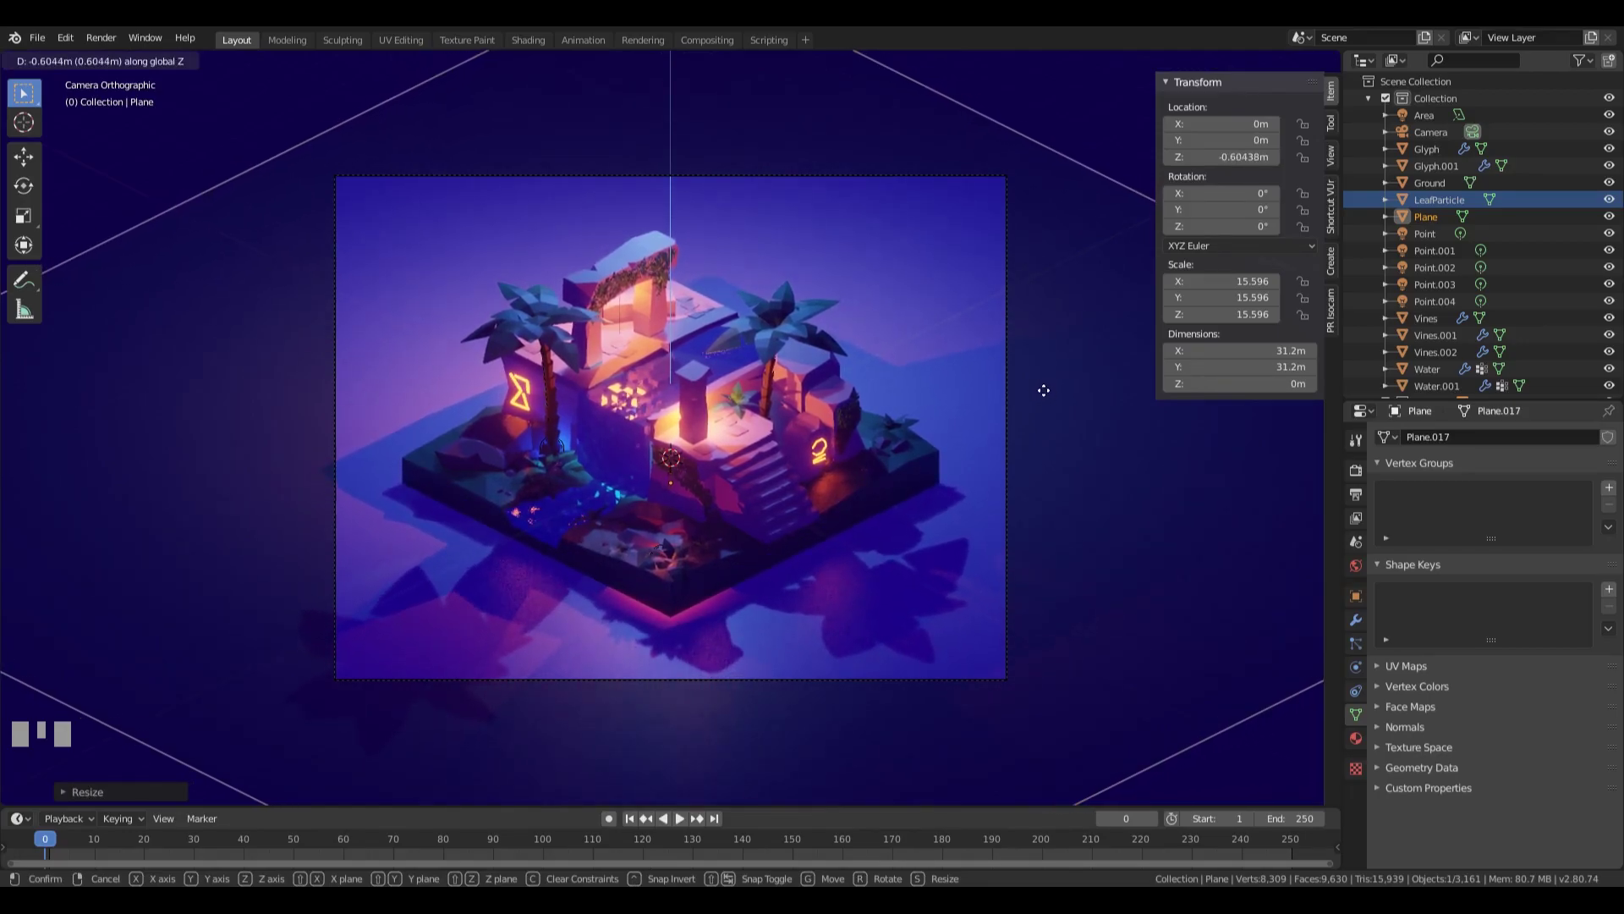
Step: Create a new material on the background plane and rename it to Bg
click(1049, 399)
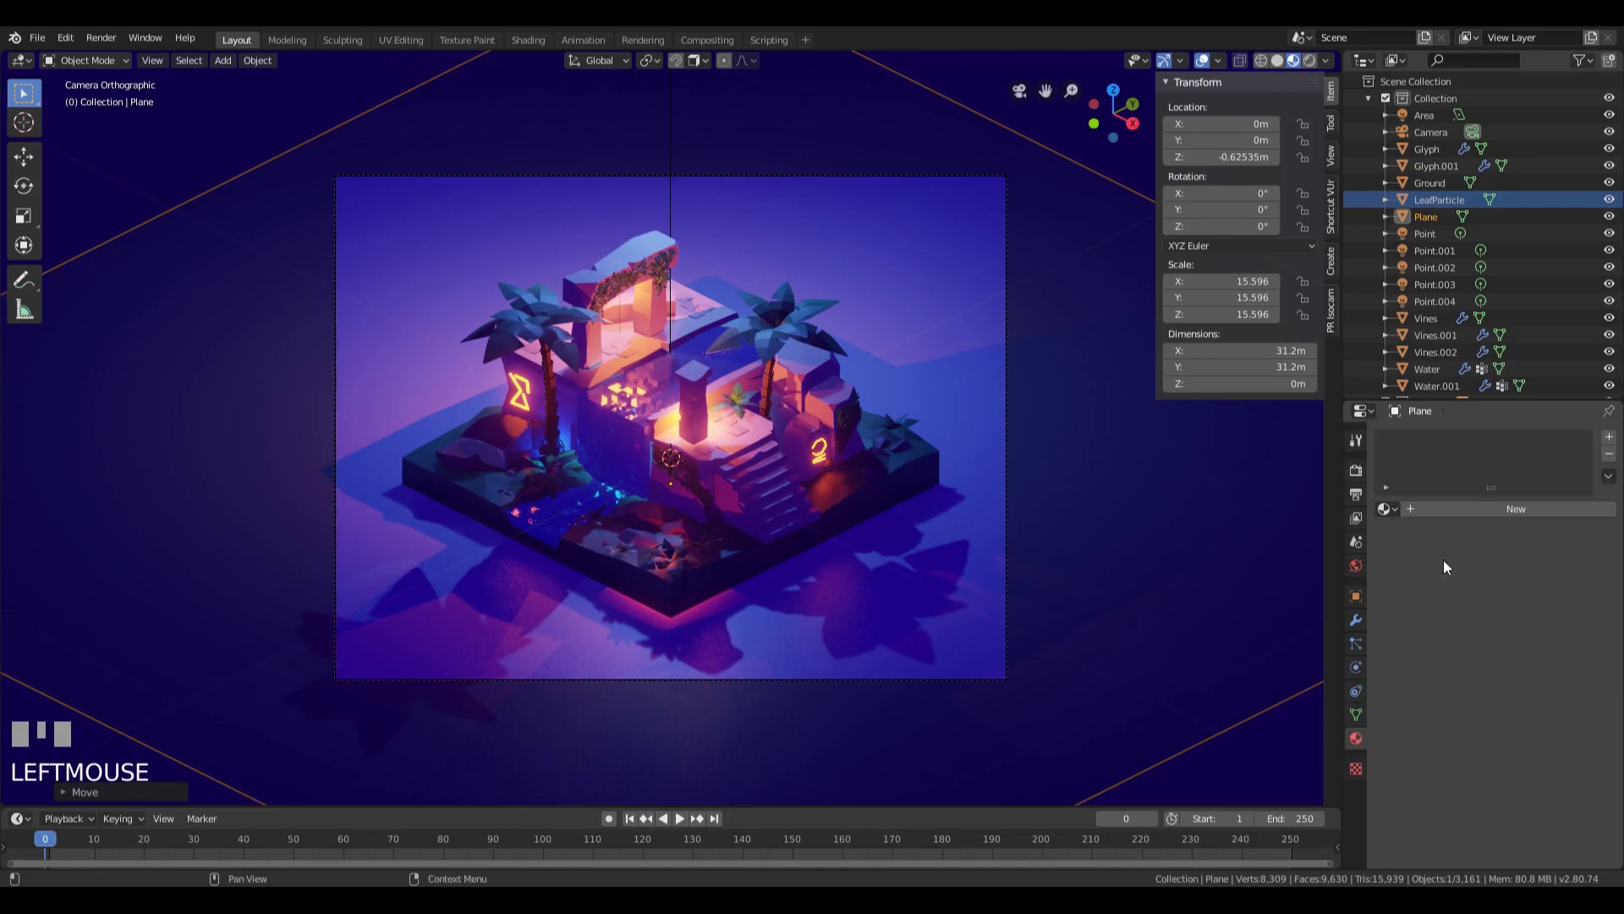
click(1431, 512)
drag(1430, 442, 1595, 462)
Step: Confirm the Bg material name before switching the render engine to Cycles
key(KP_Enter)
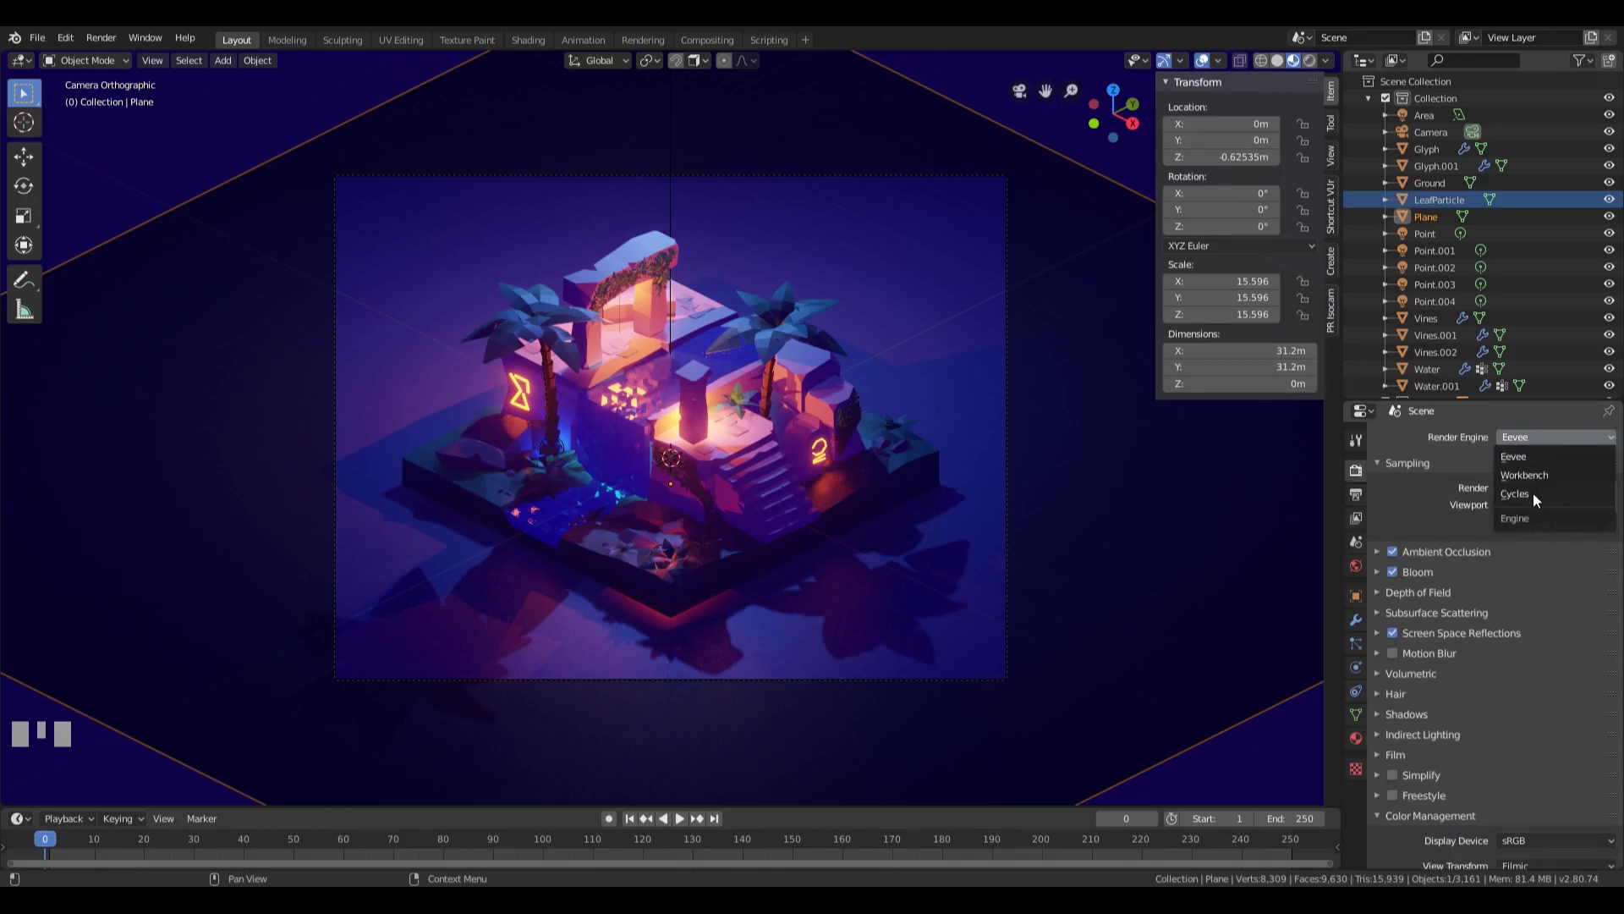
Step: Set the Cycles final render samples from 128 to 512 in the Sampling panel
drag(1539, 501, 1545, 644)
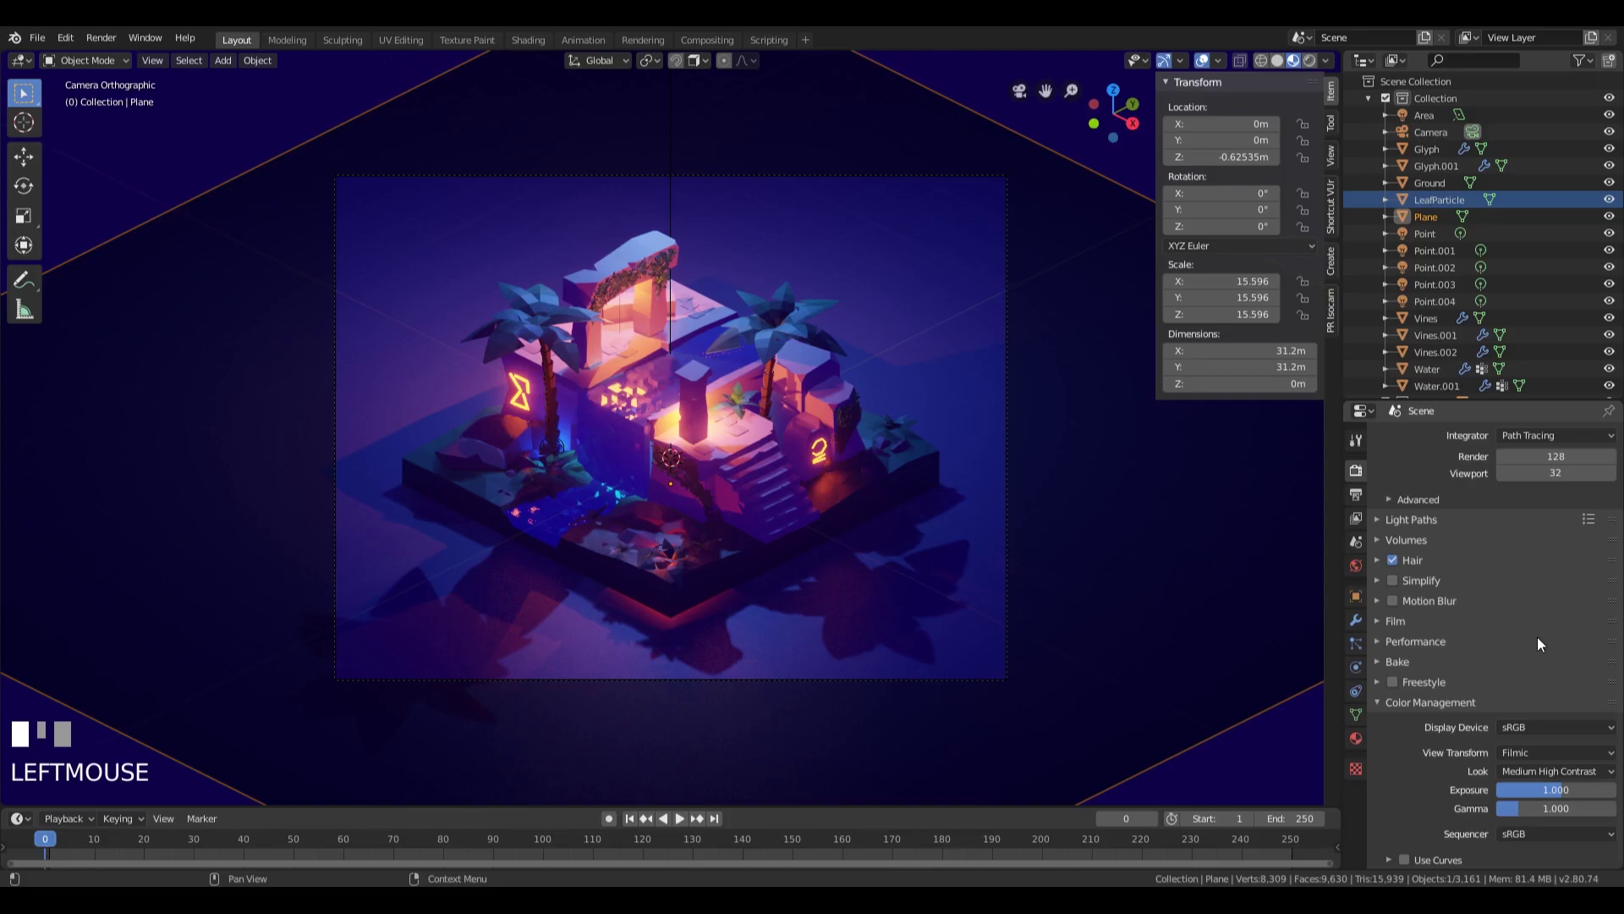
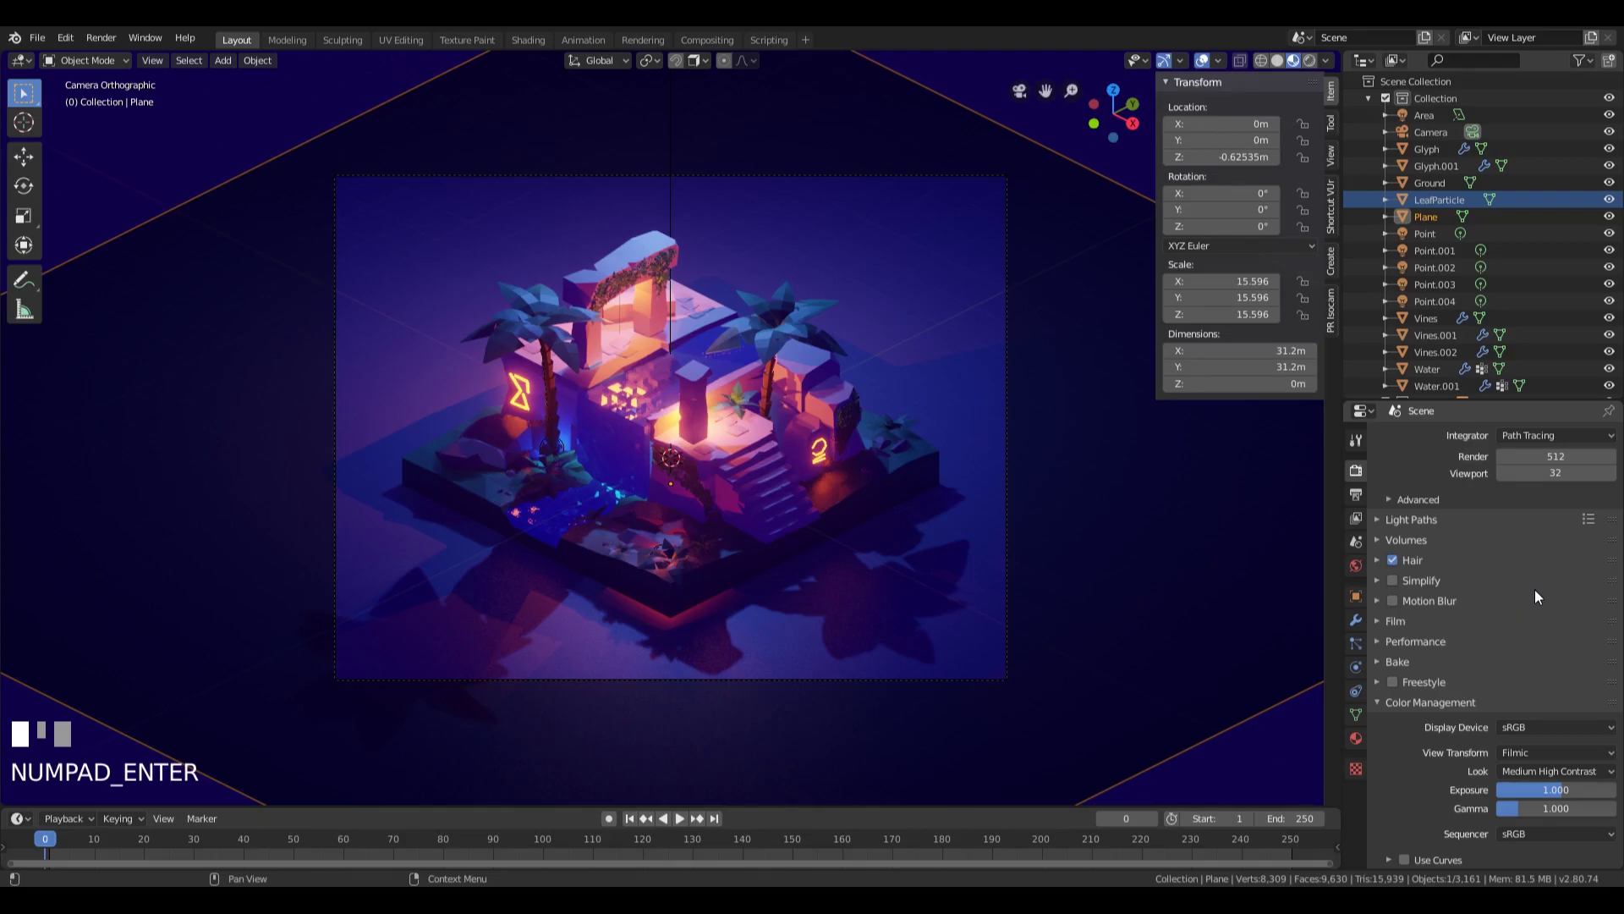
Step: Drag a render region around the camera frame so only that area renders
drag(1542, 598, 917, 399)
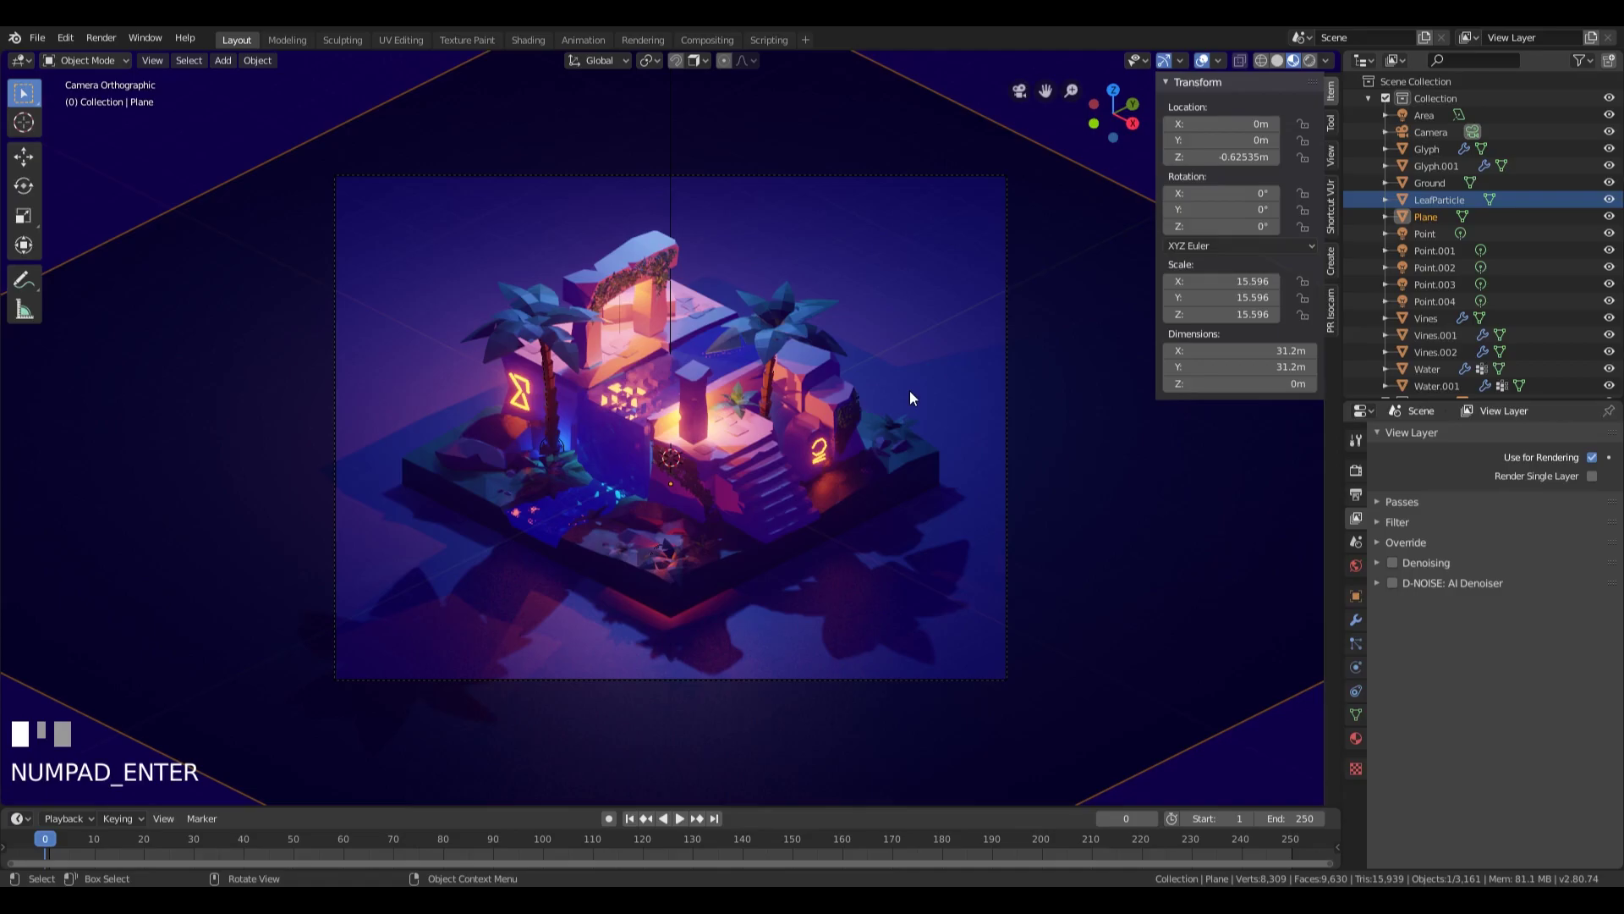
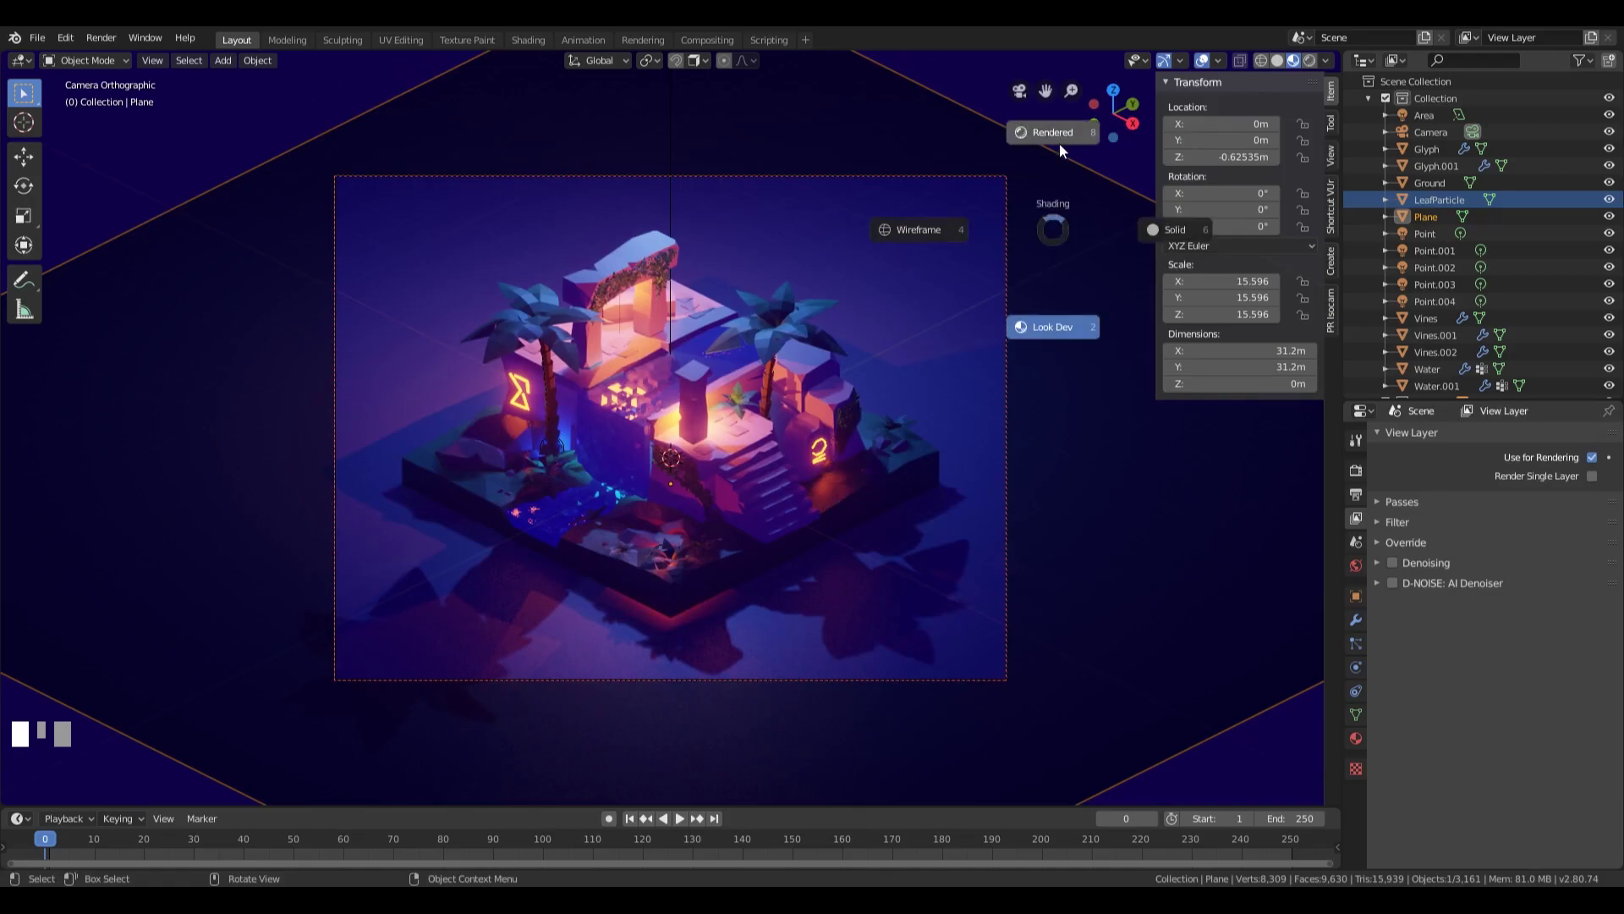
Step: Switch viewport shading to Rendered for a live Cycles preview of the temple
key(z)
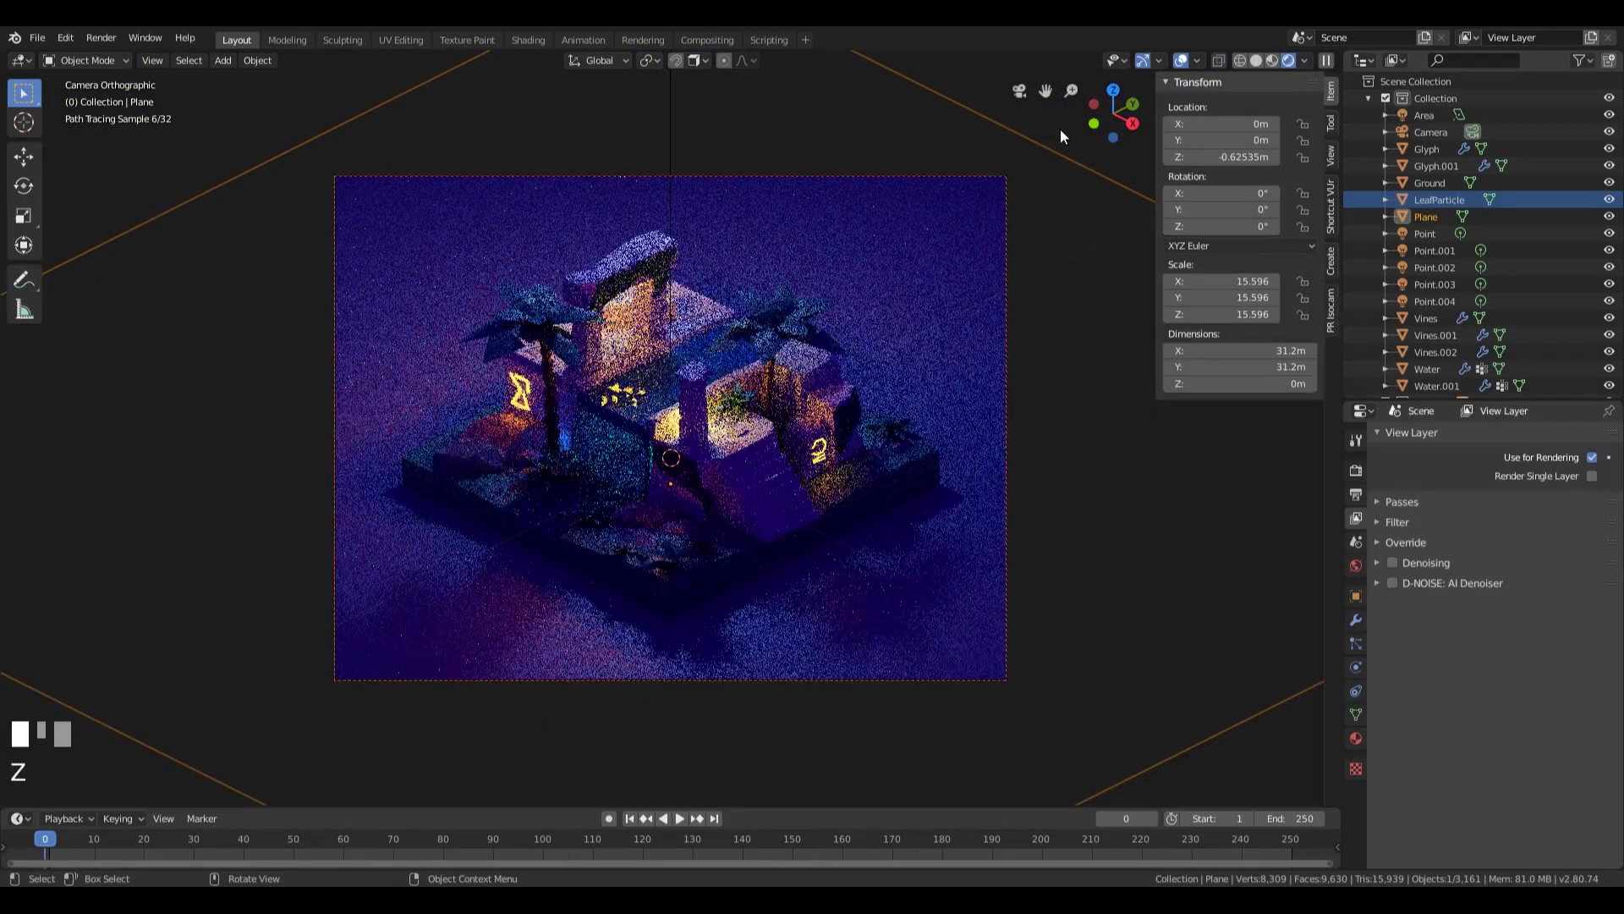